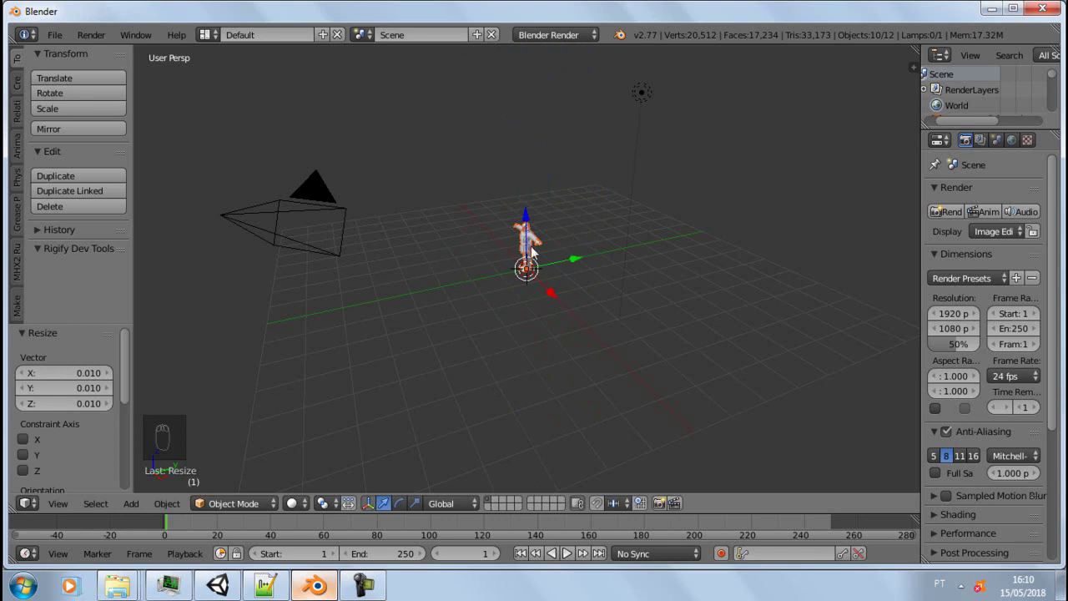
Step: Switch the 3D view to the front viewpoint with Numpad 1
type("(1)")
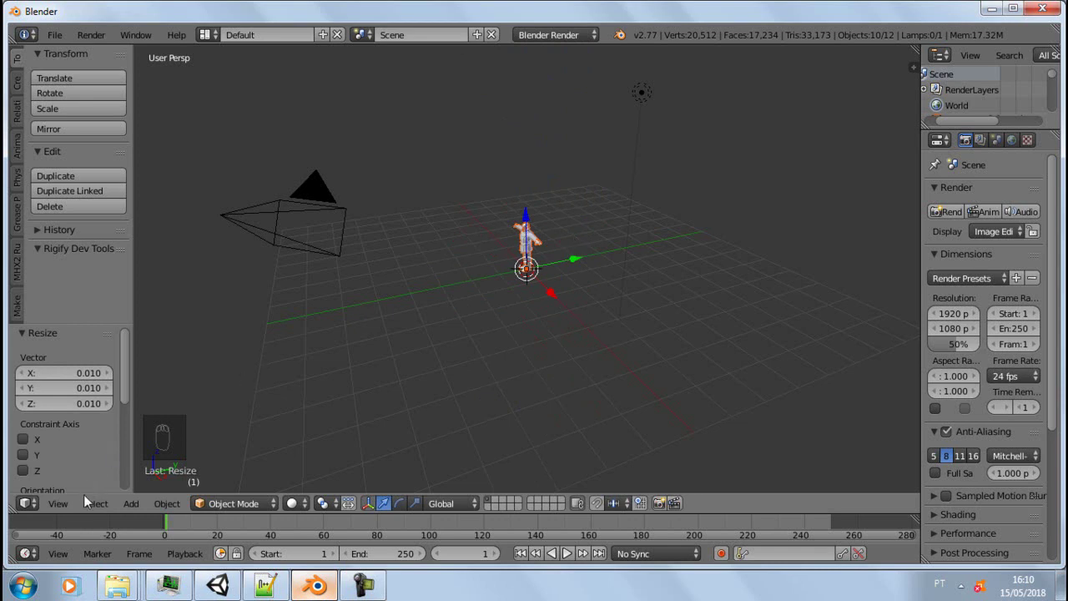
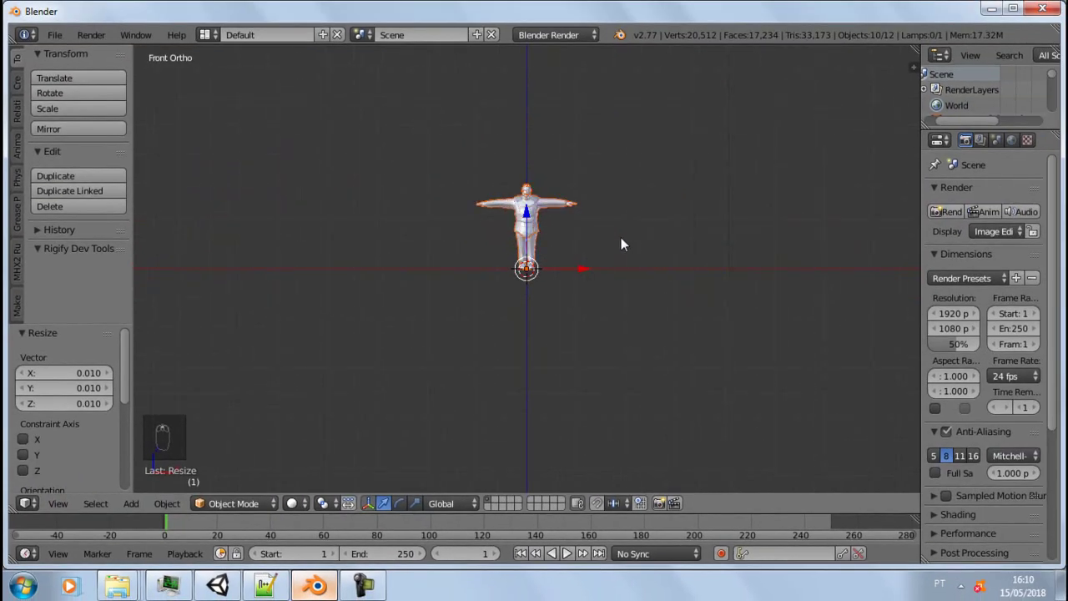
Step: Zoom in on the scaled-down character in front orthographic view
left_click_drag(619, 227, 486, 256)
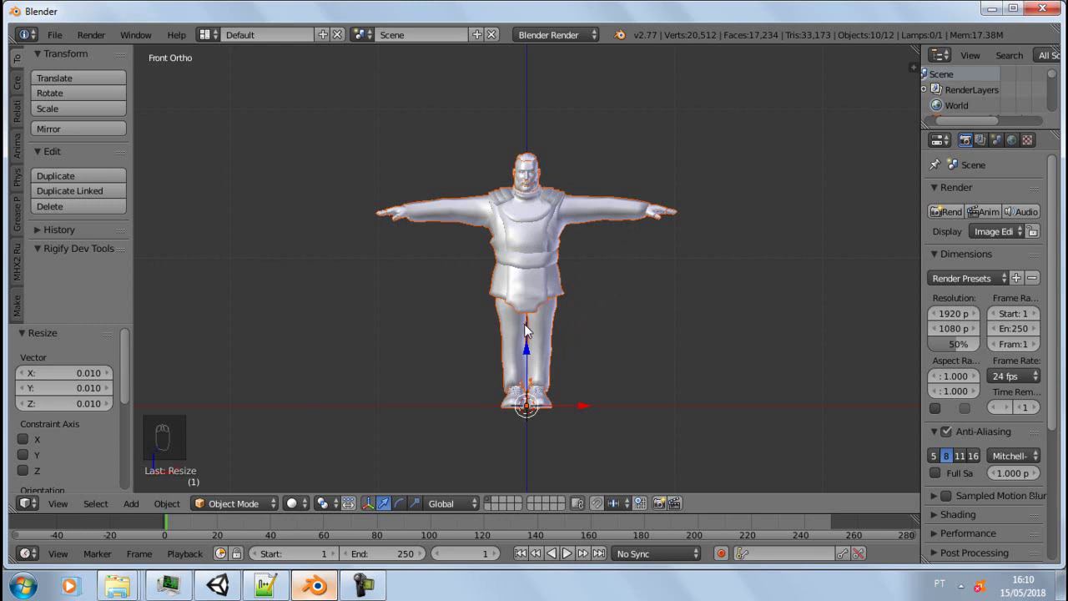
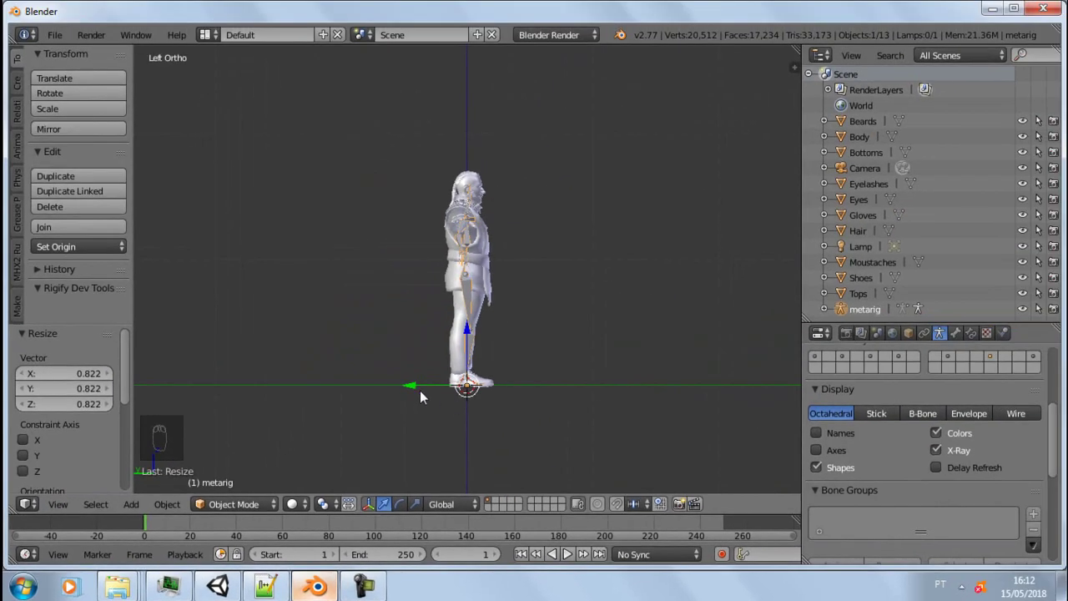
Step: Move the 0.82-scaled metarig out beside the character in left ortho view
left_click_drag(433, 387, 445, 401)
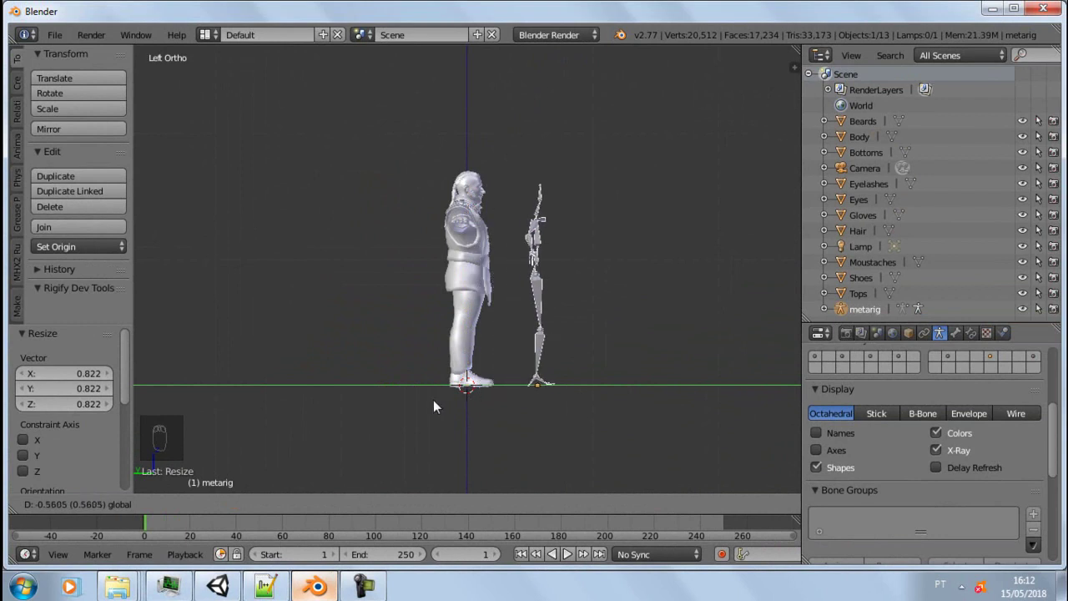